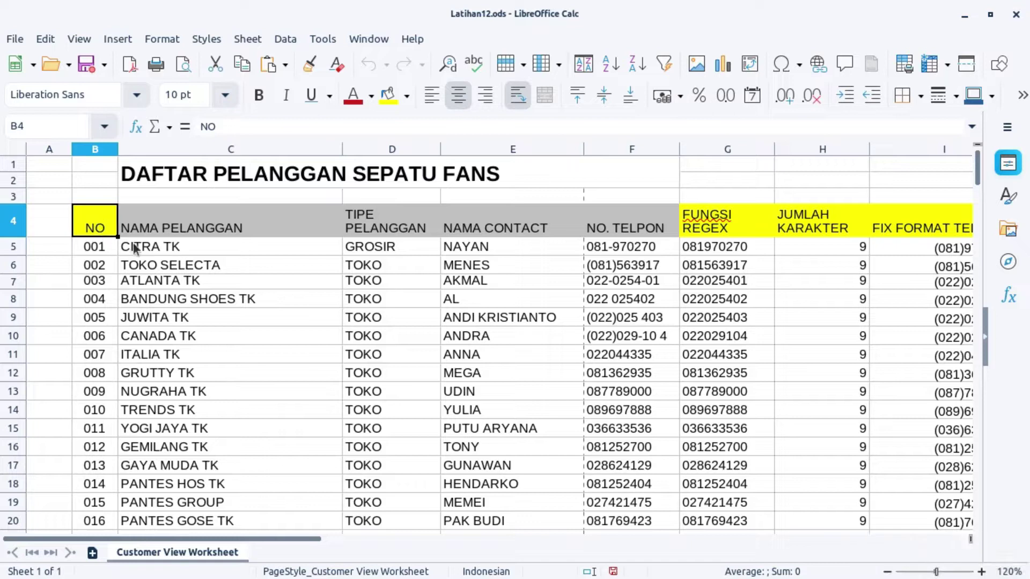
Step: Browse across the customer table columns and rows to review the data before filtering
{"action": "left_click", "coordinate": [150, 255]}
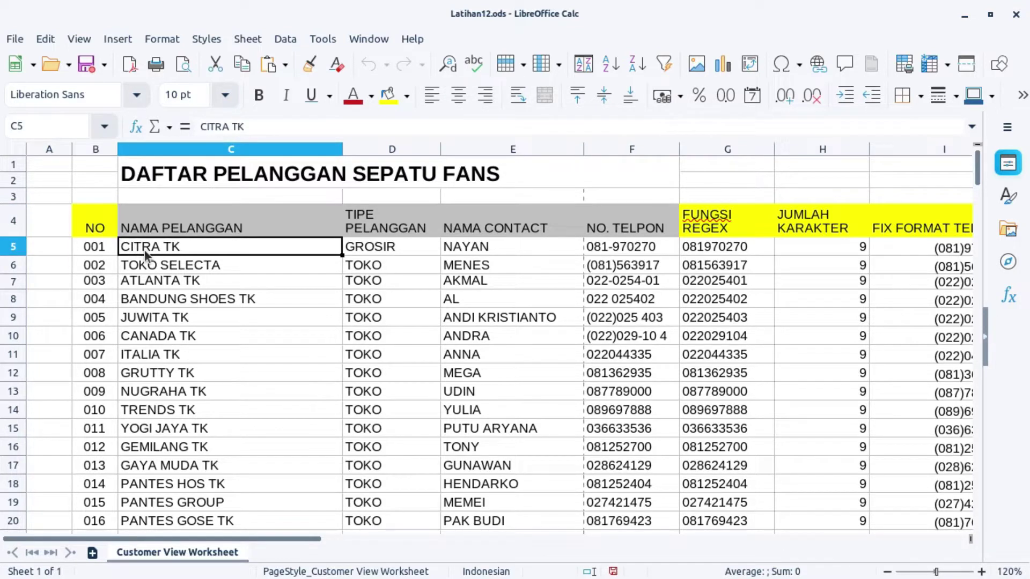
{"action": "key", "text": "Right"}
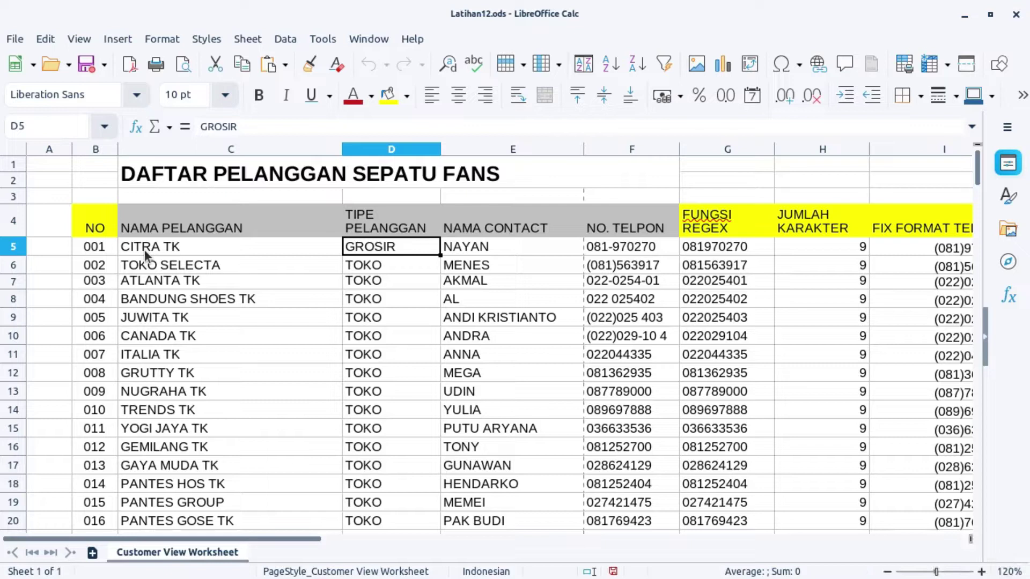
{"action": "key", "text": "Right"}
{"action": "key", "text": "Right"}
{"action": "key", "text": "Right"}
{"action": "key", "text": "Right"}
{"action": "key", "text": "Right"}
{"action": "key", "text": "Right"}
{"action": "key", "text": "Right"}
{"action": "key", "text": "Right"}
{"action": "key", "text": "Down"}
{"action": "key", "text": "Right"}
{"action": "key", "text": "Right"}
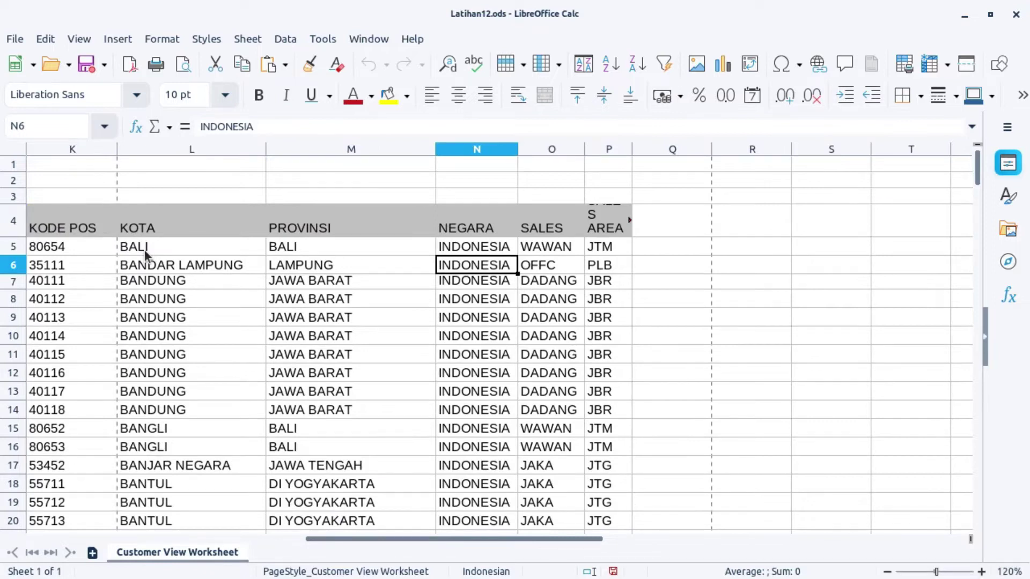
{"action": "key", "text": "Right"}
{"action": "key", "text": "Right"}
{"action": "key", "text": "Left"}
{"action": "key", "text": "Left"}
{"action": "key", "text": "Left"}
{"action": "key", "text": "Left"}
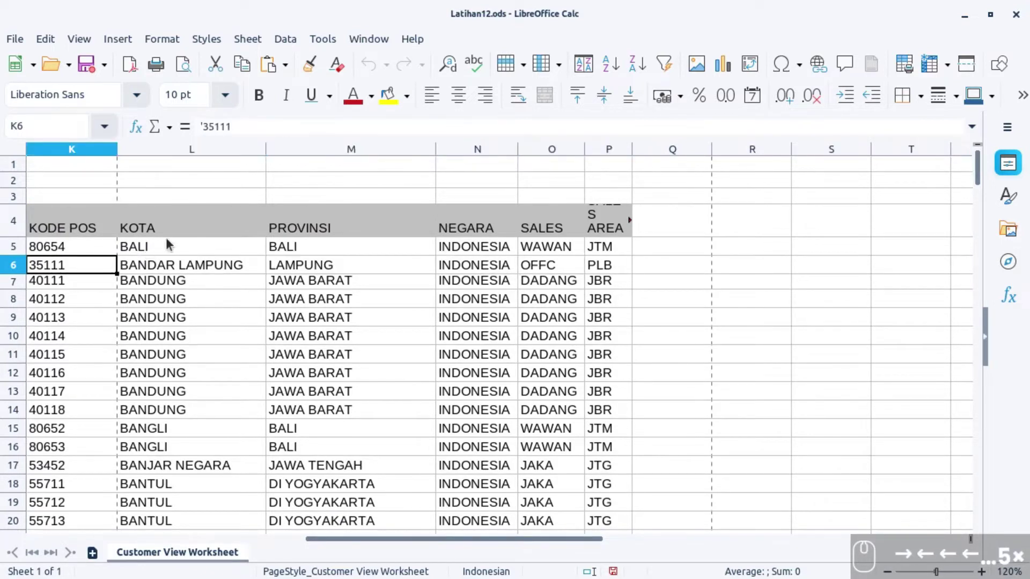
{"action": "scroll", "scroll_direction": "down", "scroll_amount": 3}
{"action": "scroll", "scroll_direction": "down", "scroll_amount": 3}
{"action": "scroll", "scroll_direction": "down", "scroll_amount": 3}
{"action": "scroll", "scroll_direction": "up", "scroll_amount": 3}
{"action": "left_click_drag", "start_coordinate": [485, 543], "coordinate": [196, 436]}
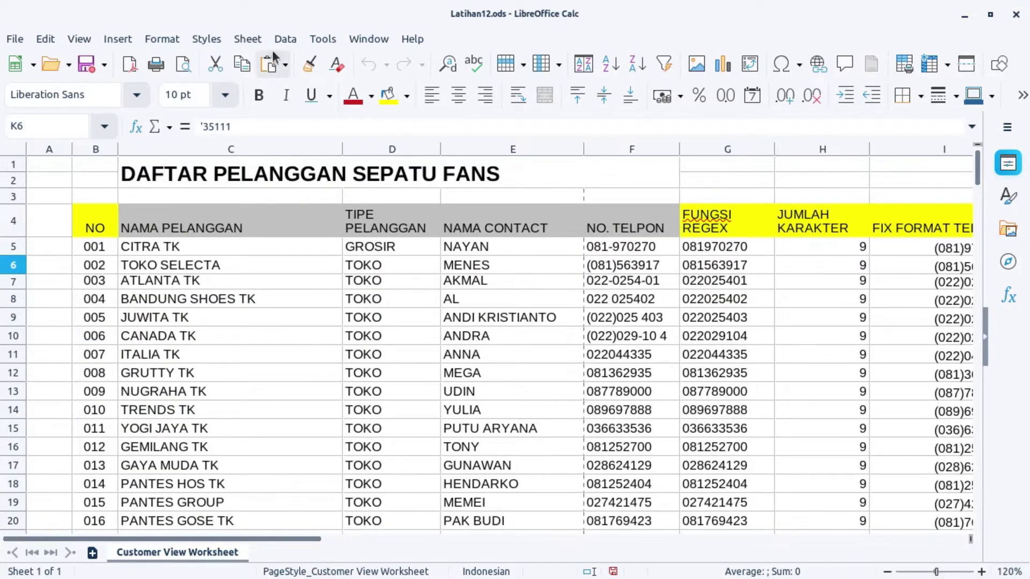
Step: Turn on AutoFilter from the Data menu and walk the header row from NO to NEGARA
{"action": "left_click", "coordinate": [288, 45]}
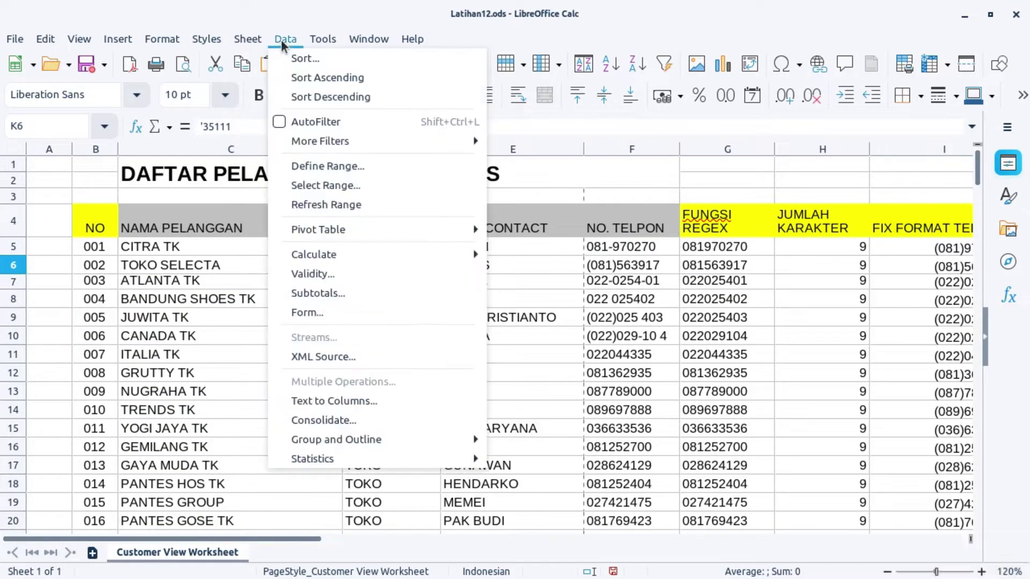
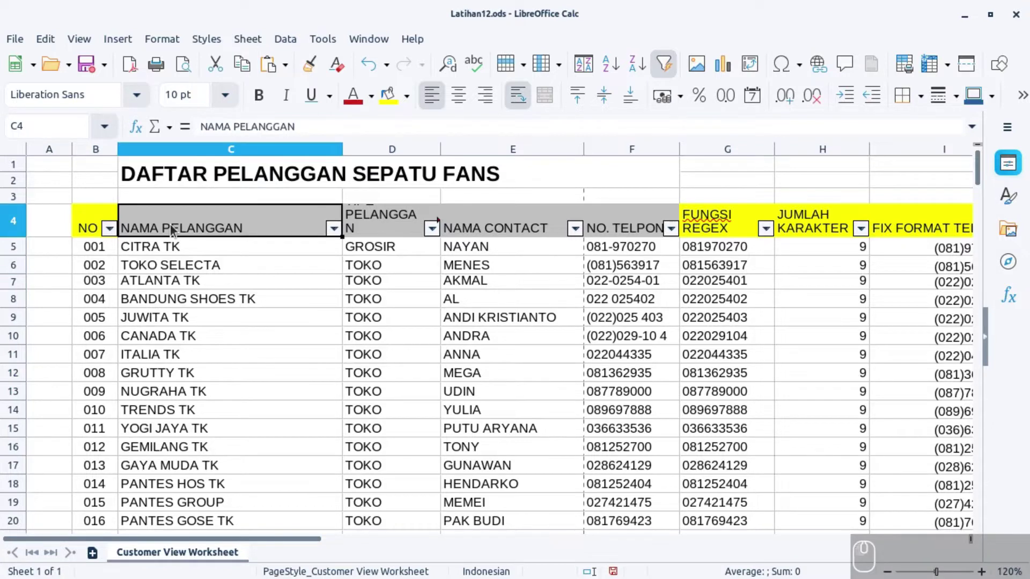
{"action": "key", "text": "Right"}
{"action": "key", "text": "Right"}
{"action": "key", "text": "Right"}
{"action": "key", "text": "Right"}
{"action": "key", "text": "Right"}
{"action": "key", "text": "Right"}
{"action": "key", "text": "Right"}
{"action": "key", "text": "Right"}
{"action": "key", "text": "Right"}
{"action": "key", "text": "Right"}
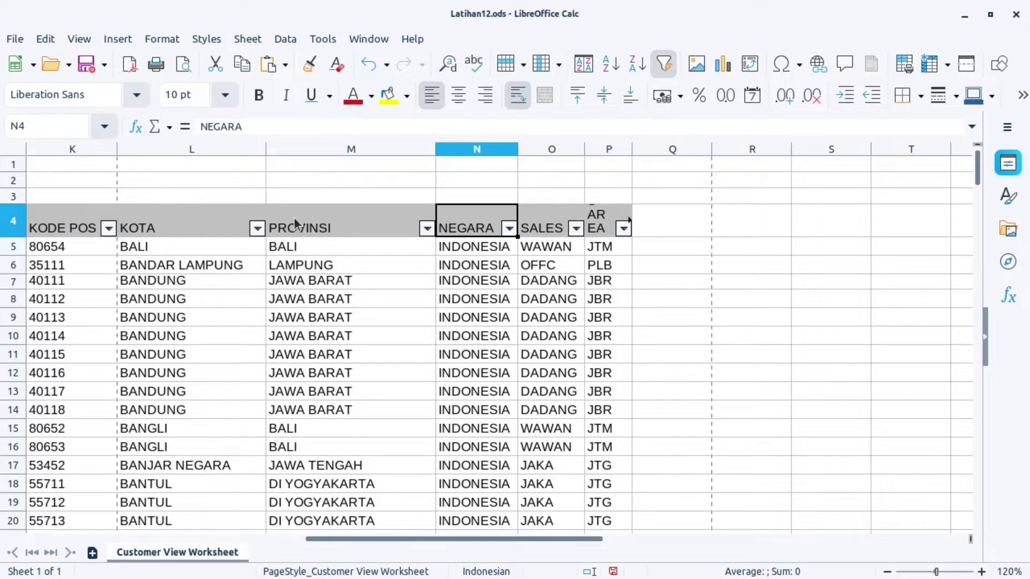
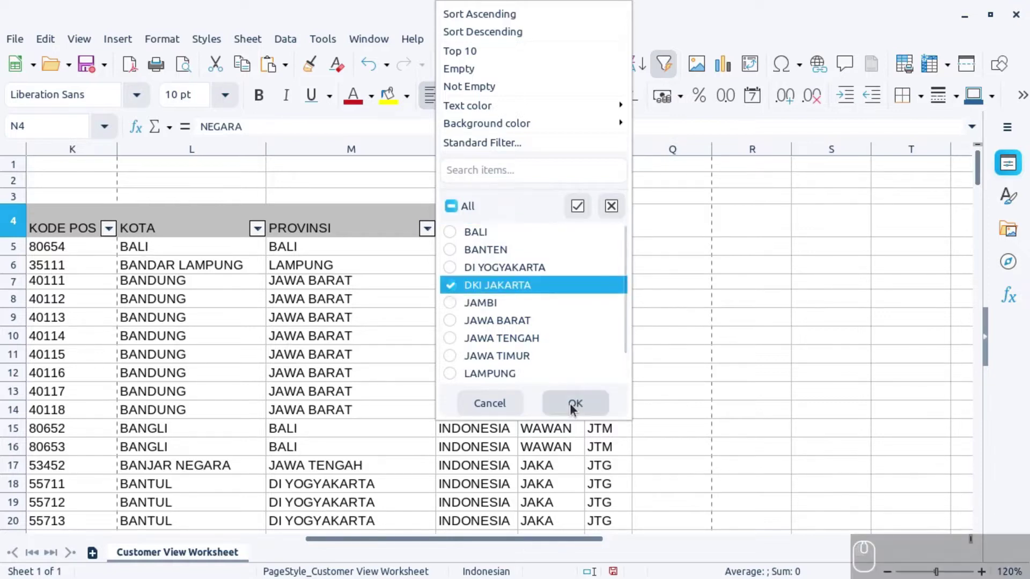
Step: Apply the DKI JAKARTA PROVINSI filter and inspect the 14 remaining customer rows
{"action": "left_click", "coordinate": [577, 408]}
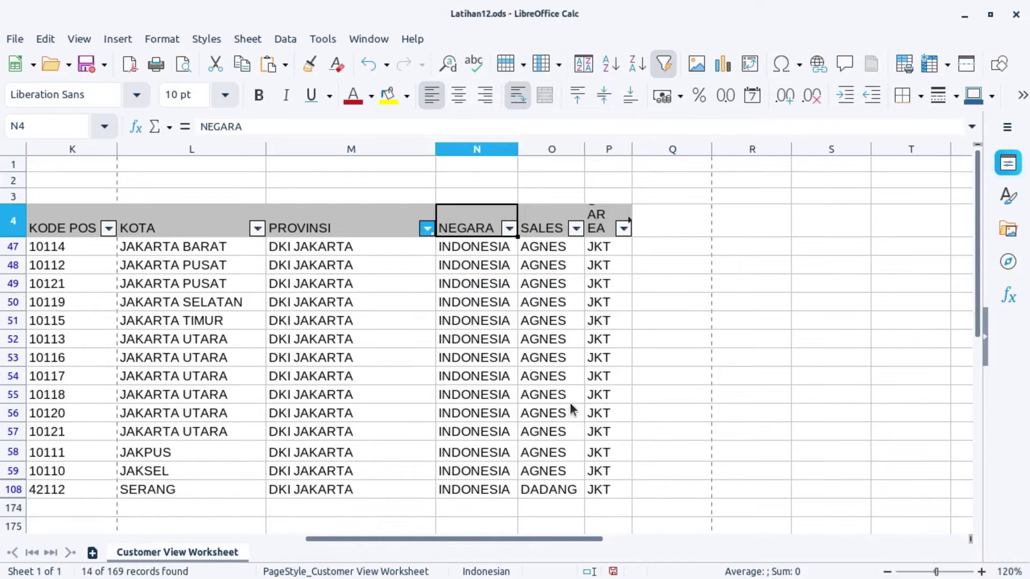
{"action": "left_click", "coordinate": [356, 351]}
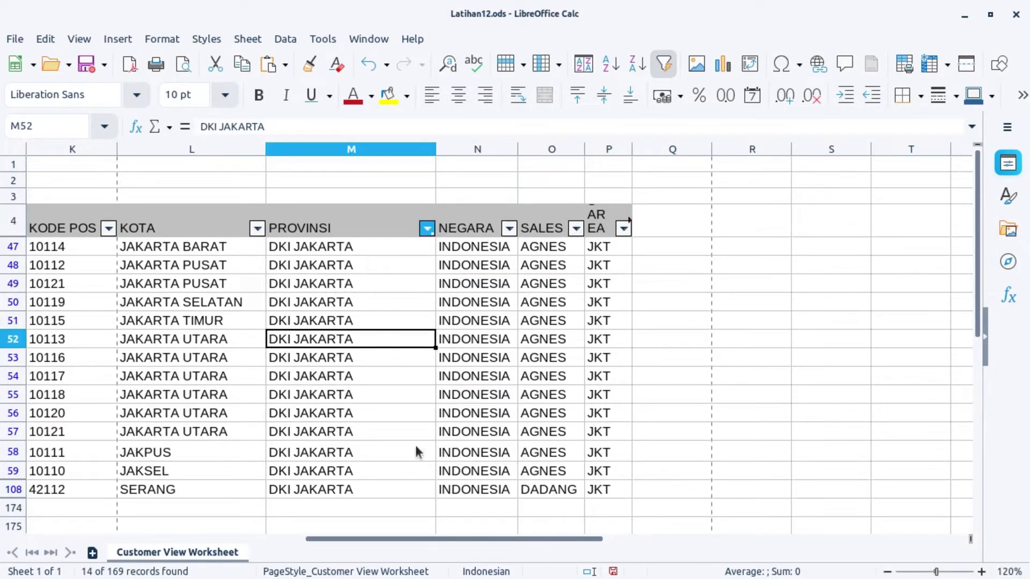
{"action": "left_click_drag", "start_coordinate": [460, 545], "coordinate": [197, 562]}
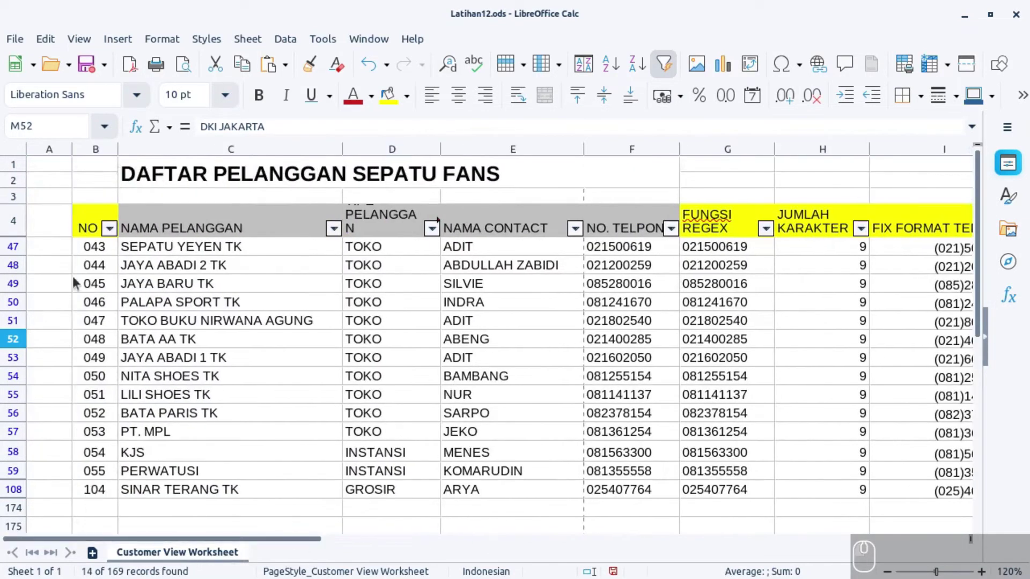
{"action": "left_click_drag", "start_coordinate": [108, 256], "coordinate": [128, 298]}
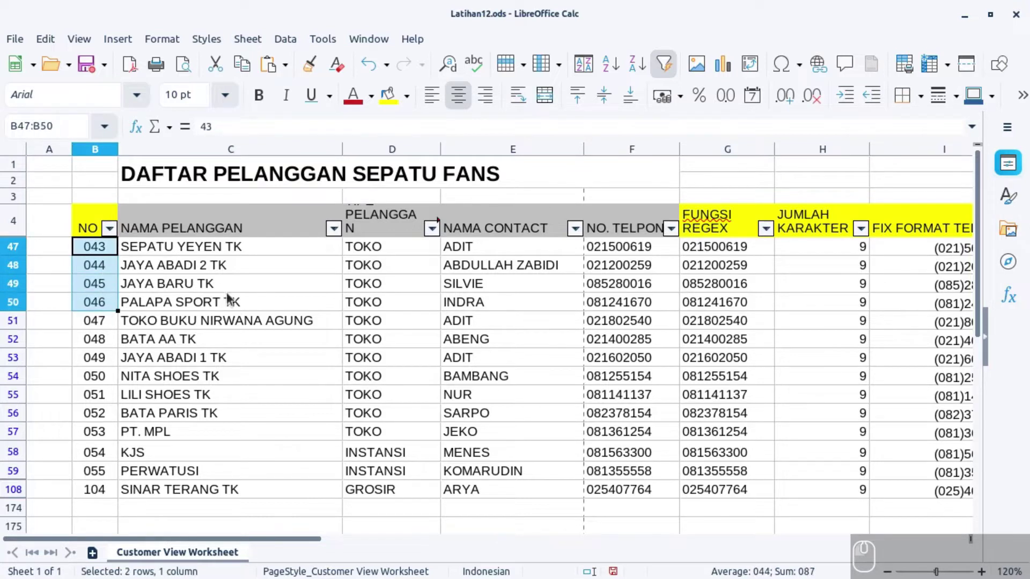
{"action": "left_click_drag", "start_coordinate": [109, 344], "coordinate": [174, 349]}
{"action": "left_click", "coordinate": [283, 331]}
{"action": "left_click", "coordinate": [358, 335]}
{"action": "left_click", "coordinate": [373, 305]}
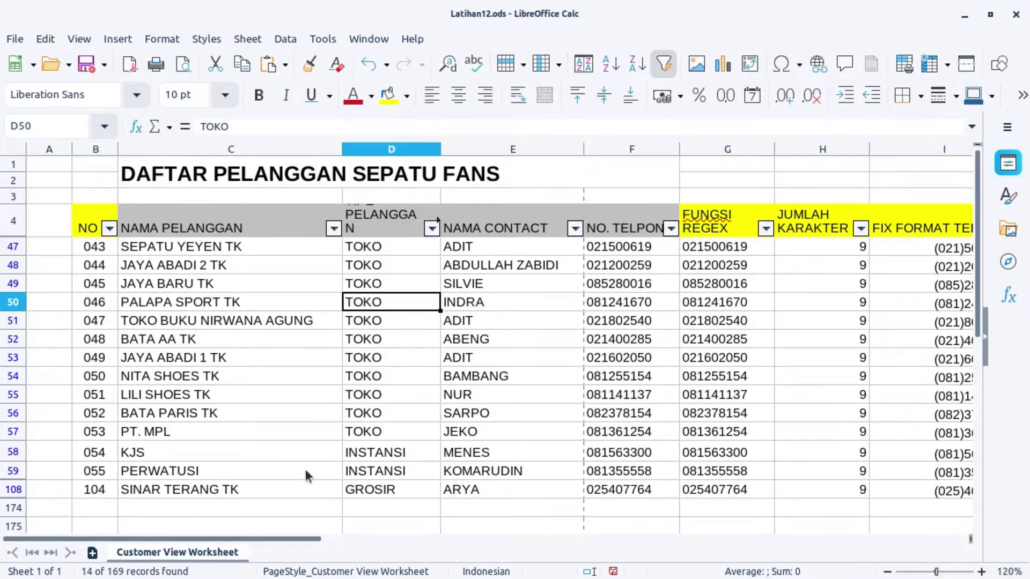
{"action": "left_click_drag", "start_coordinate": [299, 546], "coordinate": [696, 485]}
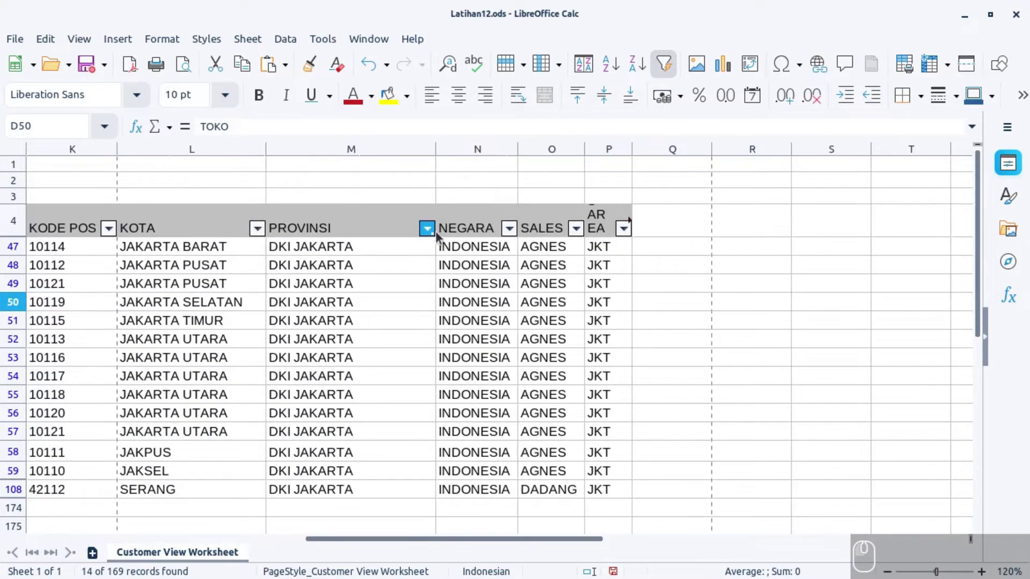
Step: Reset the PROVINSI filter to all provinces, then filter SALES to exclude a few salespeople and review the results
{"action": "left_click", "coordinate": [435, 232]}
{"action": "left_click", "coordinate": [459, 227]}
{"action": "left_click", "coordinate": [572, 423]}
{"action": "left_click", "coordinate": [520, 350]}
{"action": "left_click", "coordinate": [582, 234]}
{"action": "left_click", "coordinate": [611, 211]}
{"action": "left_click_drag", "start_coordinate": [609, 256], "coordinate": [705, 406]}
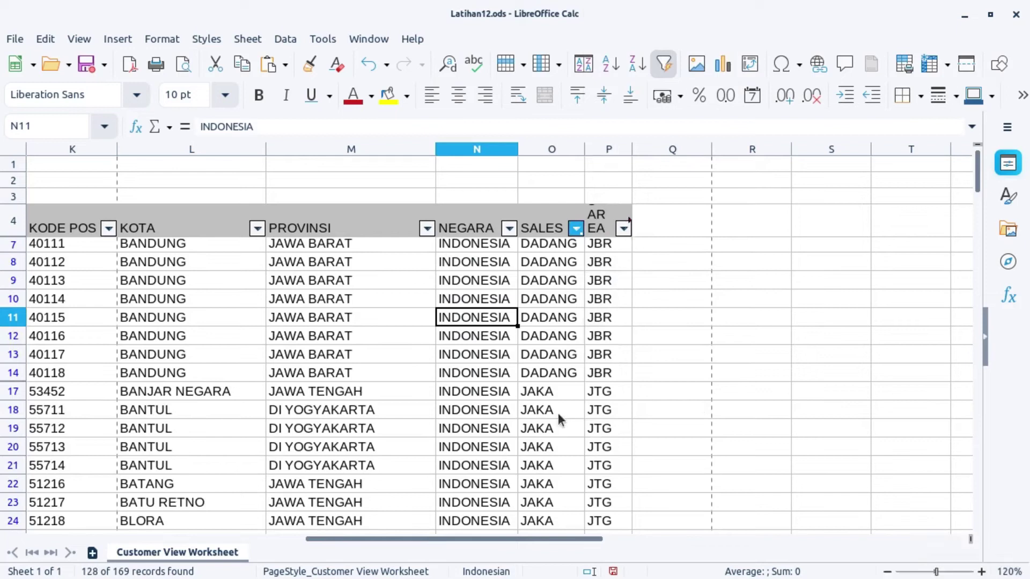
{"action": "left_click_drag", "start_coordinate": [565, 251], "coordinate": [560, 364]}
{"action": "left_click", "coordinate": [550, 272]}
{"action": "left_click_drag", "start_coordinate": [539, 403], "coordinate": [540, 476]}
{"action": "left_click_drag", "start_coordinate": [549, 545], "coordinate": [604, 524]}
Step: Re-include AGNES and the other excluded salespeople so all 169 records show again
{"action": "left_click", "coordinate": [491, 230]}
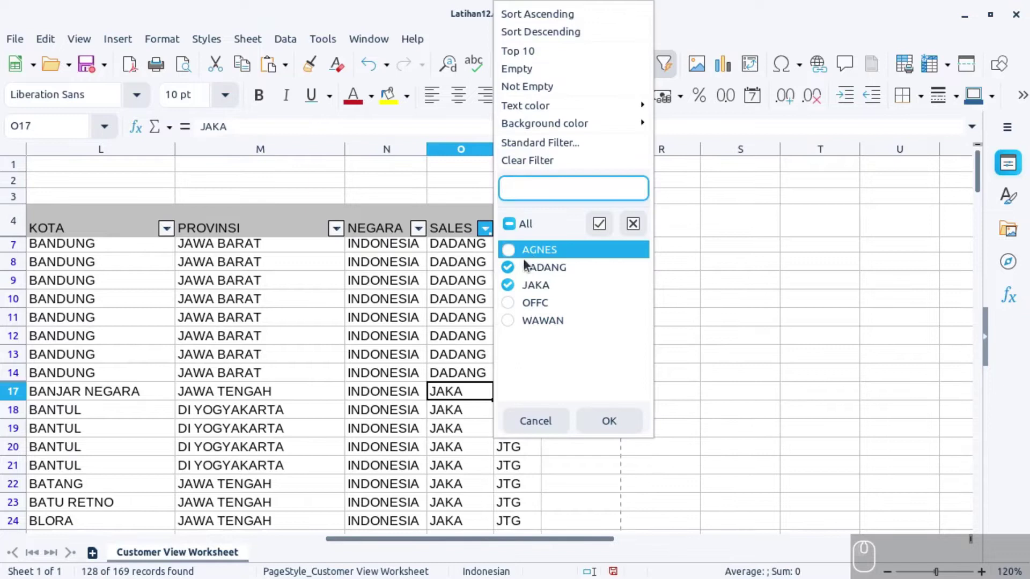
{"action": "left_click", "coordinate": [512, 221]}
{"action": "left_click", "coordinate": [514, 227]}
{"action": "left_click", "coordinate": [521, 233]}
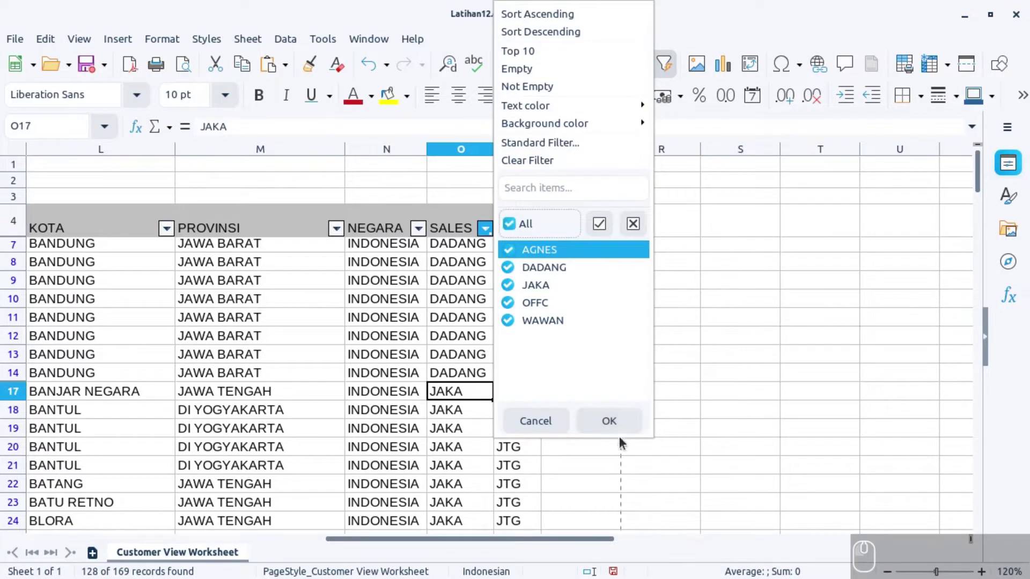
{"action": "left_click", "coordinate": [621, 423]}
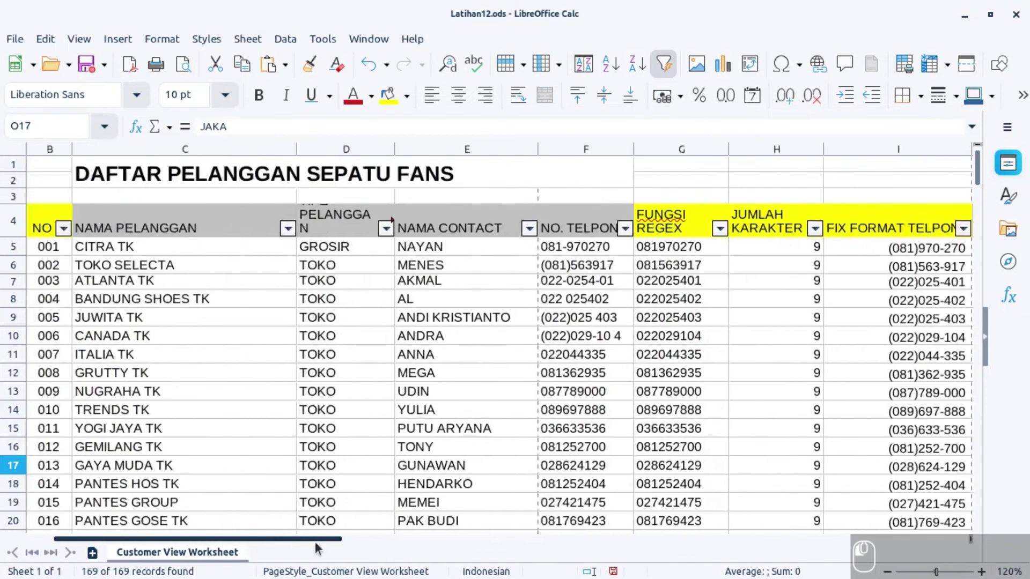
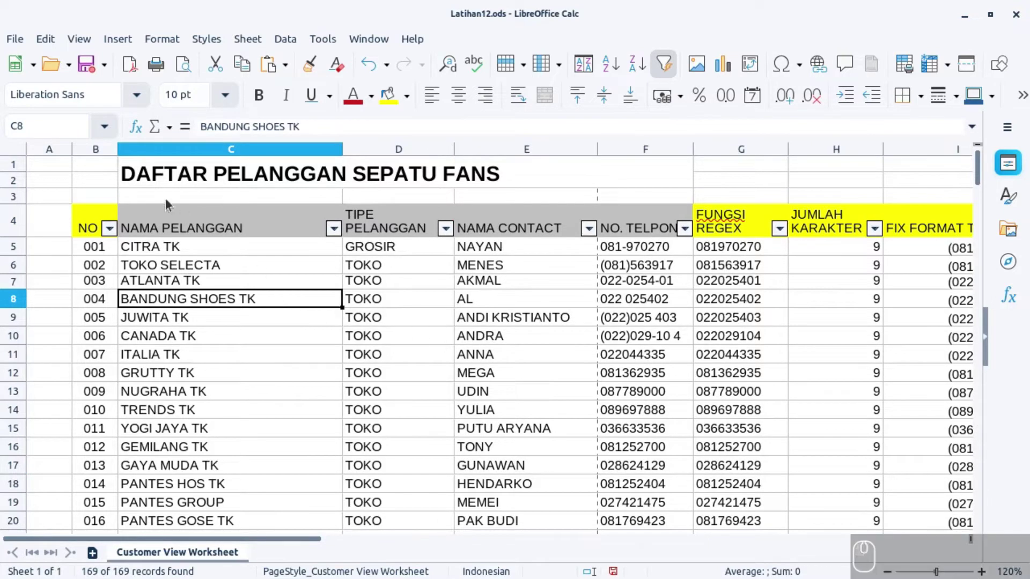
Step: Switch AutoFilter off via the Data menu and scroll through the full customer list and back to the top
{"action": "left_click", "coordinate": [289, 40]}
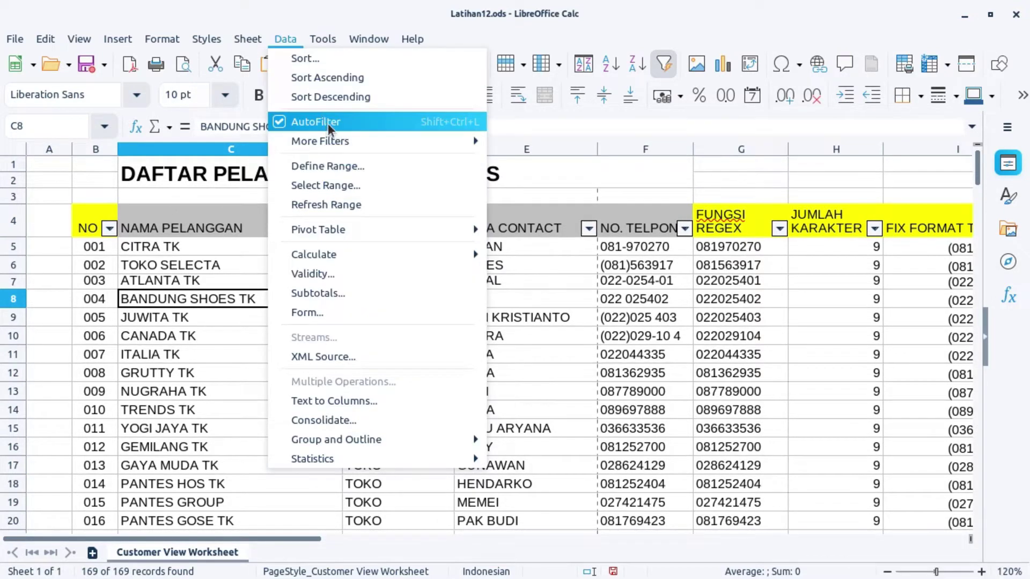
{"action": "left_click", "coordinate": [334, 128]}
{"action": "left_click", "coordinate": [265, 269]}
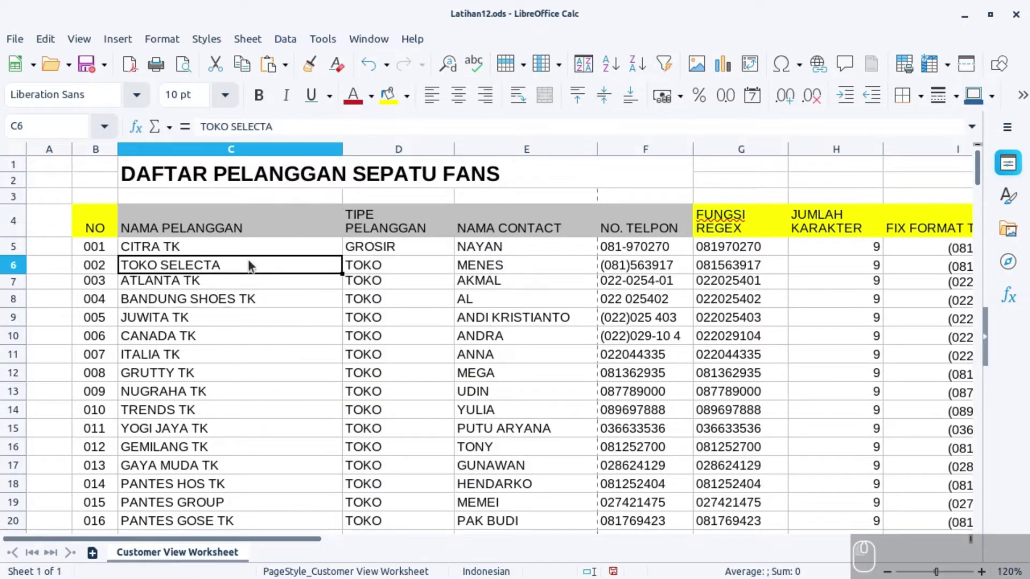
{"action": "scroll", "scroll_direction": "down", "scroll_amount": 3}
{"action": "scroll", "scroll_direction": "down", "scroll_amount": 3}
{"action": "left_click", "coordinate": [412, 226]}
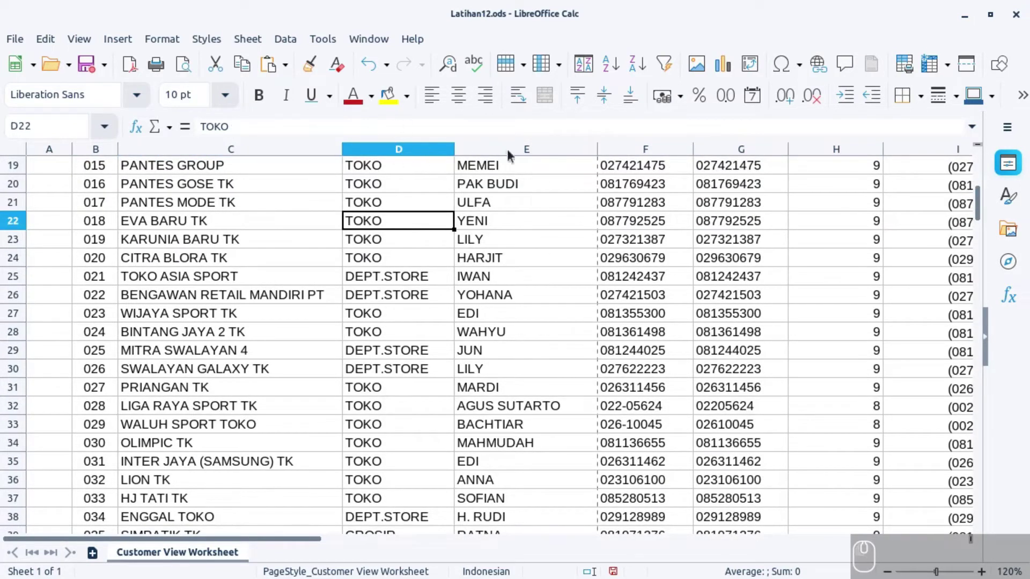
{"action": "left_click", "coordinate": [545, 206]}
{"action": "left_click", "coordinate": [646, 179]}
{"action": "left_click_drag", "start_coordinate": [314, 544], "coordinate": [264, 455]}
{"action": "scroll", "scroll_direction": "up", "scroll_amount": 3}
{"action": "scroll", "scroll_direction": "down", "scroll_amount": 3}
{"action": "scroll", "scroll_direction": "up", "scroll_amount": 3}
{"action": "scroll", "scroll_direction": "down", "scroll_amount": 3}
{"action": "scroll", "scroll_direction": "up", "scroll_amount": 3}
Step: Select row 5 and freeze rows 1–4 with View > Freeze Rows and Columns
{"action": "left_click", "coordinate": [23, 252]}
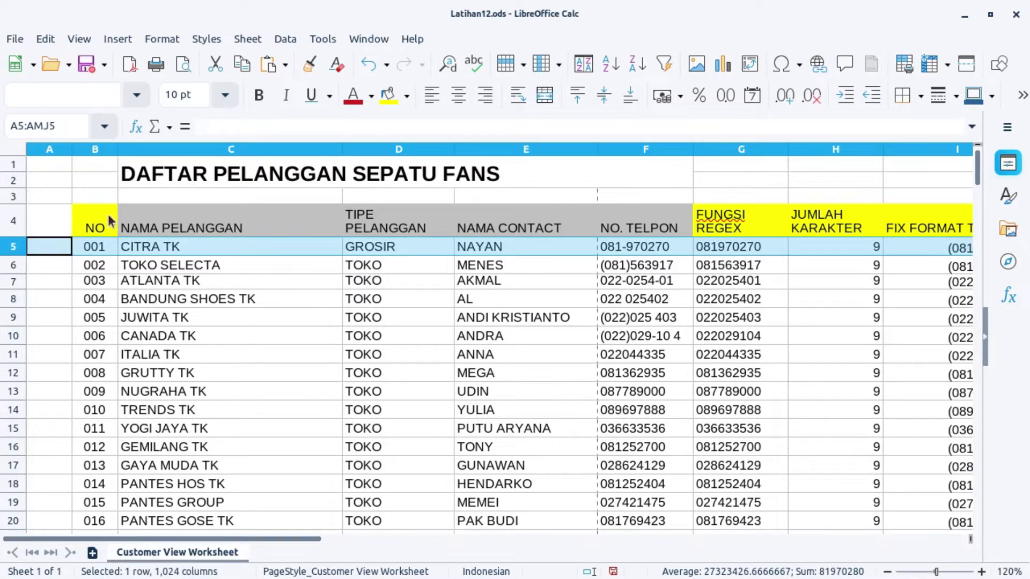
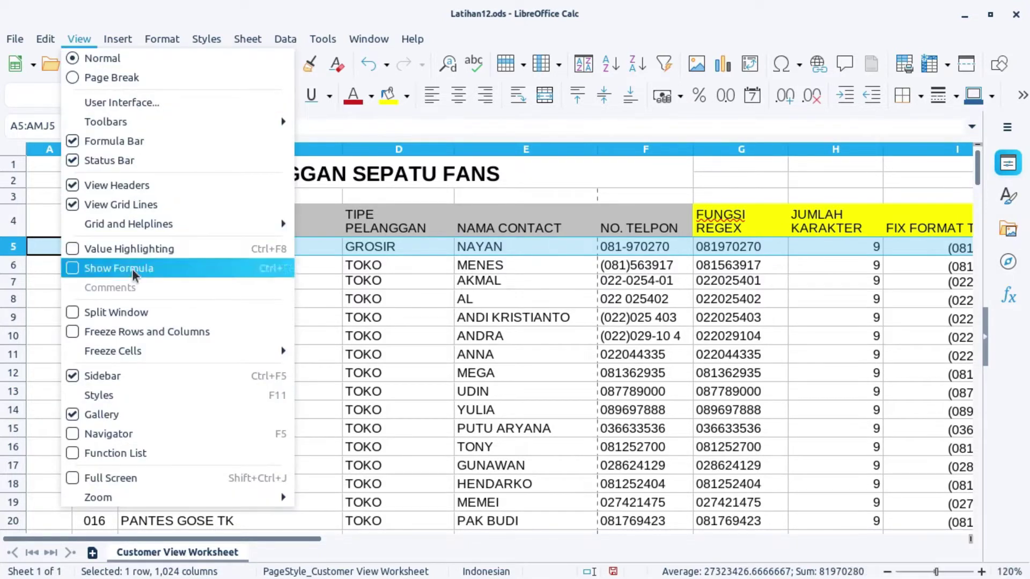
{"action": "left_click", "coordinate": [141, 342]}
{"action": "left_click", "coordinate": [118, 284]}
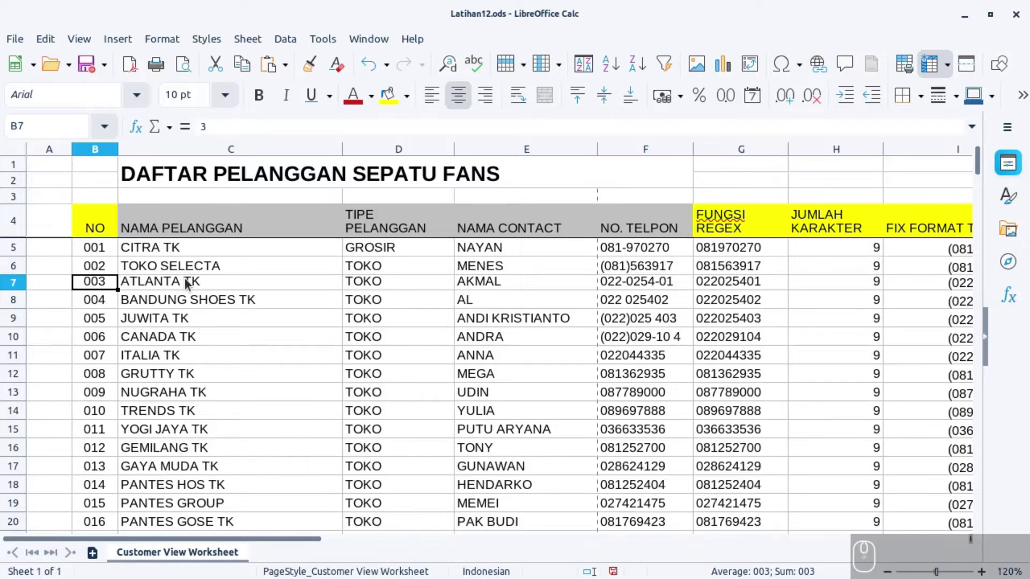
Step: Scroll down to row 50 and across to PROVINSI to confirm the frozen header rows stay in place
{"action": "scroll", "scroll_direction": "down", "scroll_amount": 3}
{"action": "scroll", "scroll_direction": "down", "scroll_amount": 3}
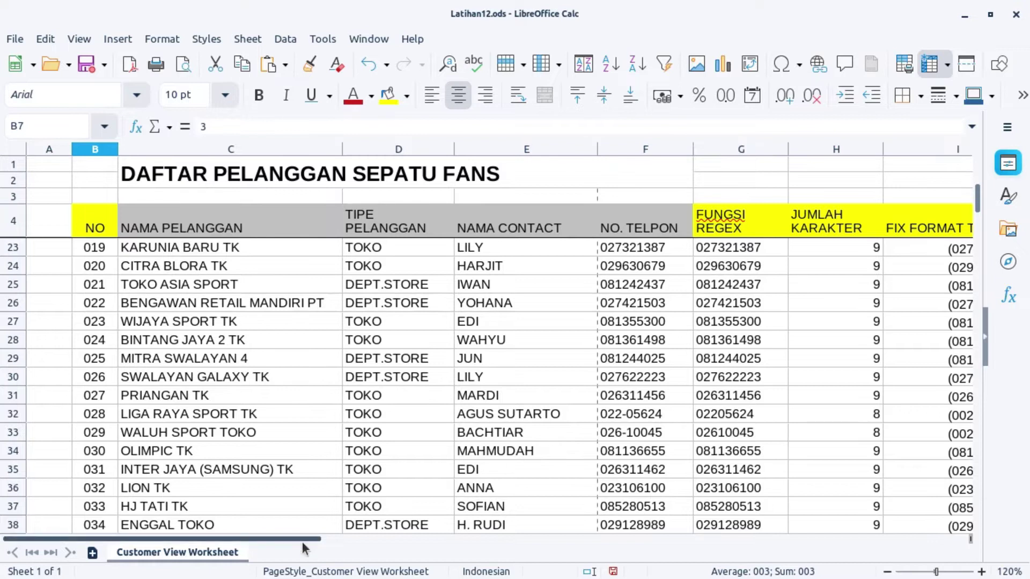
{"action": "left_click_drag", "start_coordinate": [407, 547], "coordinate": [485, 477]}
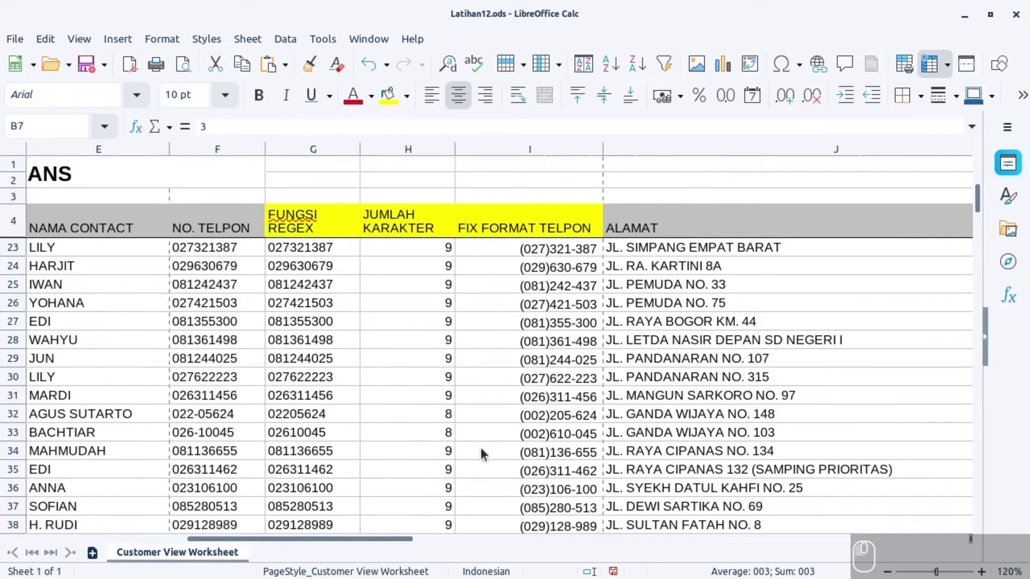
{"action": "left_click", "coordinate": [484, 451]}
{"action": "scroll", "scroll_direction": "down", "scroll_amount": 3}
{"action": "left_click", "coordinate": [640, 430]}
{"action": "left_click_drag", "start_coordinate": [421, 544], "coordinate": [610, 521]}
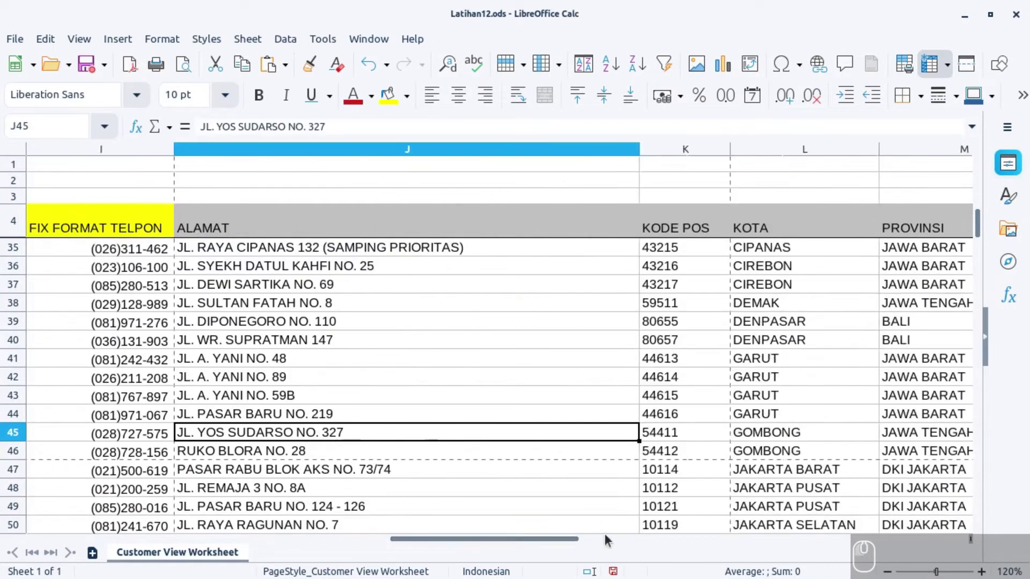
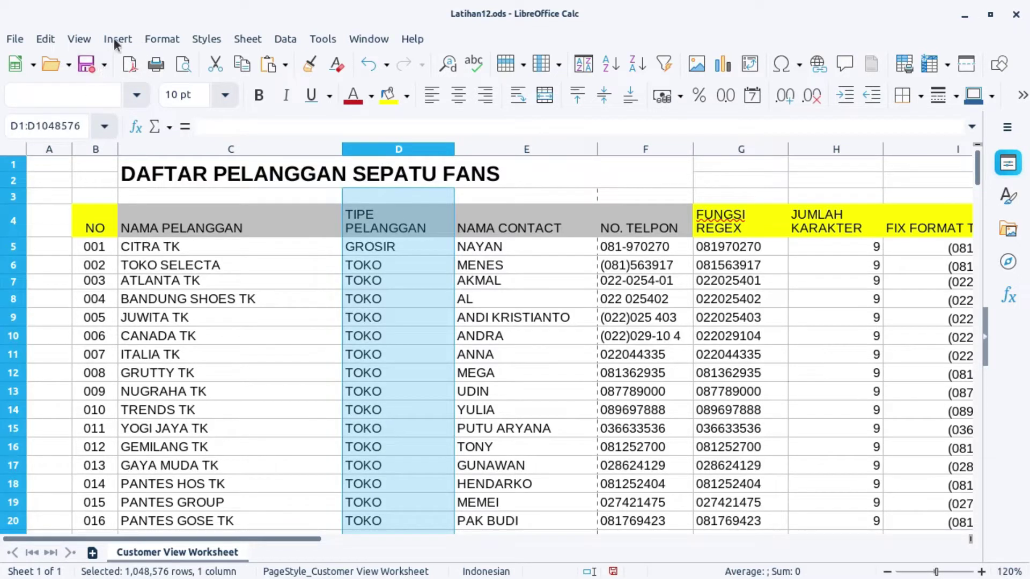
Step: Freeze columns A–C with column D selected and scroll across to column P and back to test it
{"action": "left_click", "coordinate": [85, 45]}
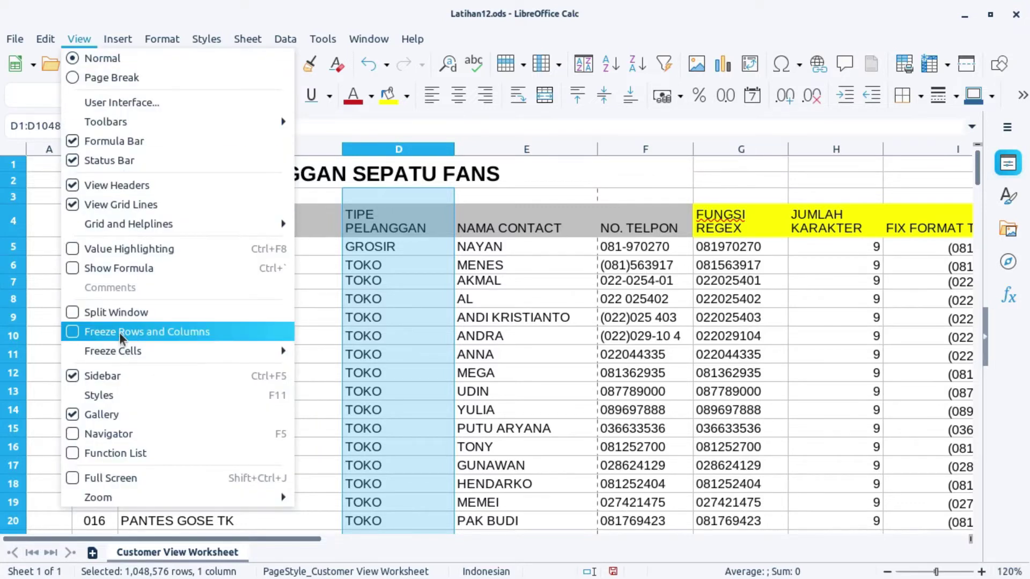
{"action": "left_click", "coordinate": [127, 338]}
{"action": "left_click_drag", "start_coordinate": [392, 430], "coordinate": [377, 388]}
{"action": "scroll", "scroll_direction": "down", "scroll_amount": 3}
{"action": "left_click_drag", "start_coordinate": [238, 544], "coordinate": [340, 546]}
{"action": "left_click_drag", "start_coordinate": [335, 546], "coordinate": [226, 511]}
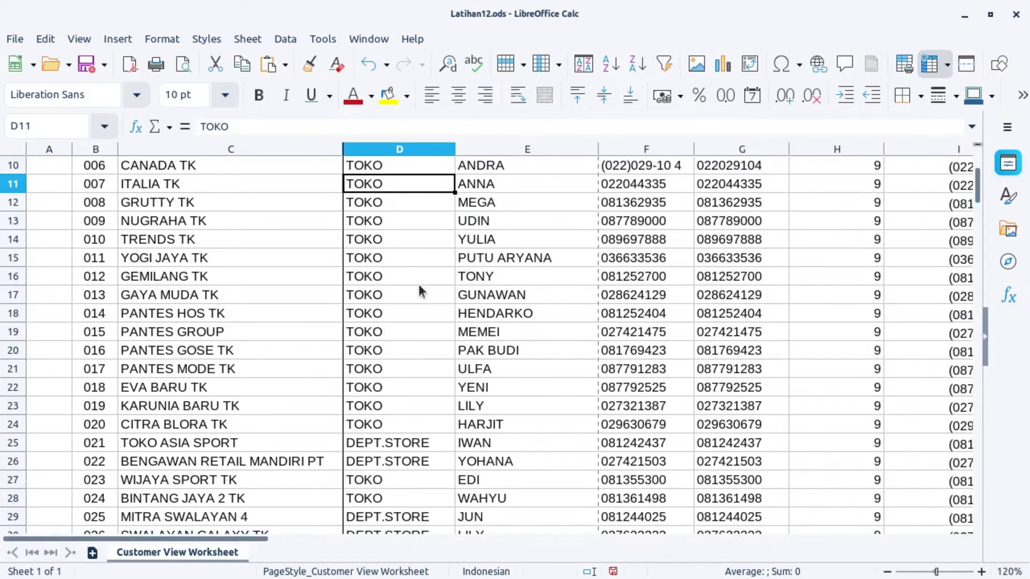
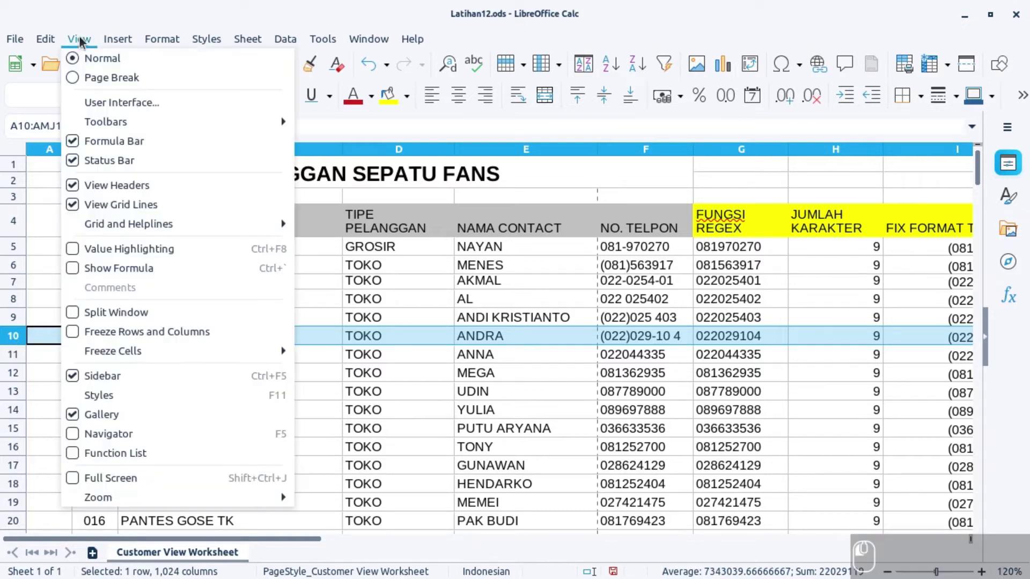
Step: Split the window above row 10, scroll the lower pane independently, then remove the split and select column D
{"action": "left_click", "coordinate": [129, 310]}
{"action": "left_click", "coordinate": [194, 364]}
{"action": "scroll", "scroll_direction": "down", "scroll_amount": 3}
{"action": "scroll", "scroll_direction": "down", "scroll_amount": 3}
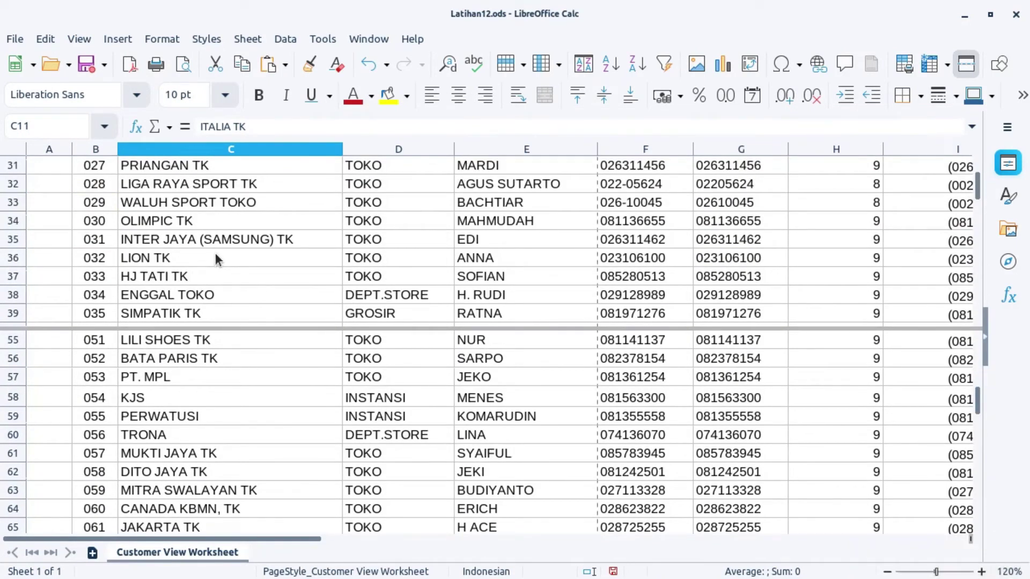
{"action": "scroll", "scroll_direction": "down", "scroll_amount": 3}
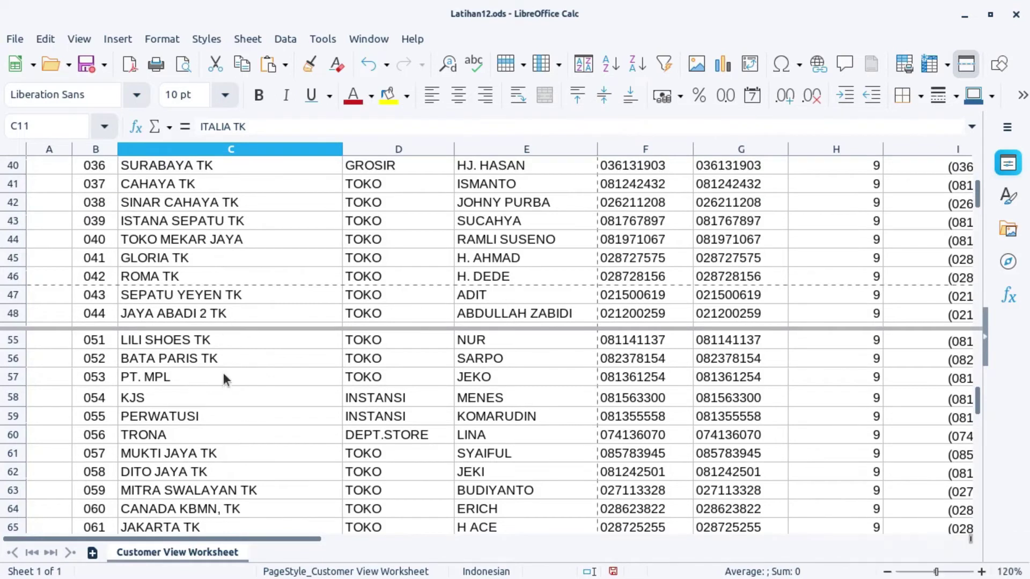
{"action": "scroll", "scroll_direction": "down", "scroll_amount": 3}
{"action": "scroll", "scroll_direction": "down", "scroll_amount": 3}
{"action": "scroll", "scroll_direction": "up", "scroll_amount": 3}
{"action": "scroll", "scroll_direction": "up", "scroll_amount": 3}
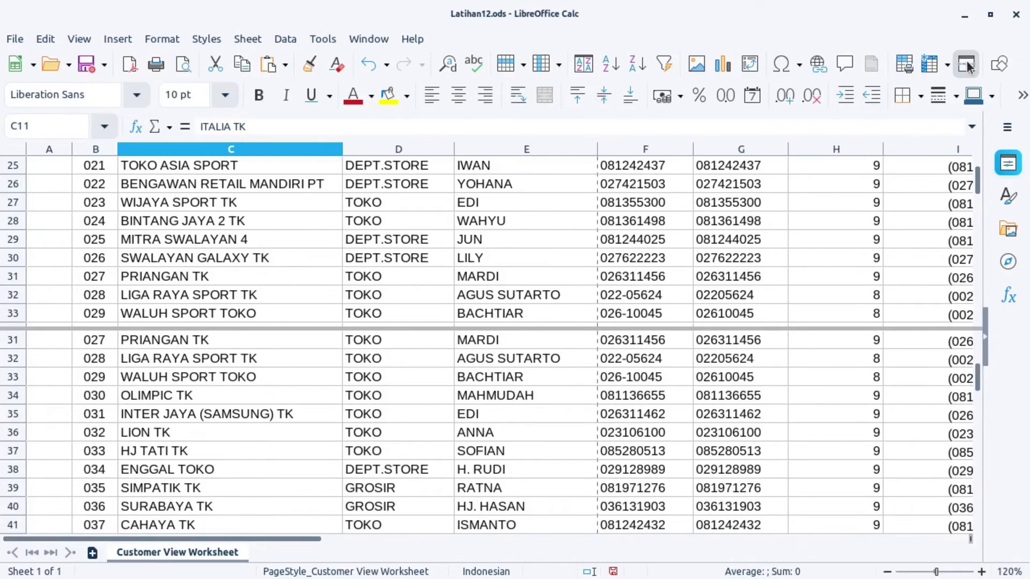
{"action": "left_click_drag", "start_coordinate": [973, 65], "coordinate": [374, 176]}
{"action": "left_click", "coordinate": [392, 147]}
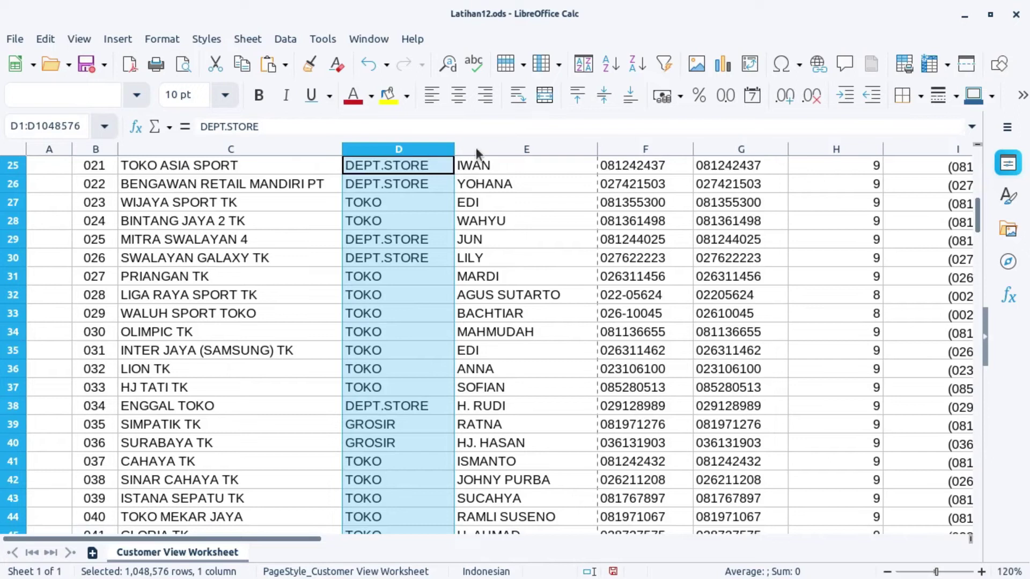
Step: Split the window left of column D into side-by-side panes, scroll each pane, then remove the split
{"action": "left_click", "coordinate": [93, 40]}
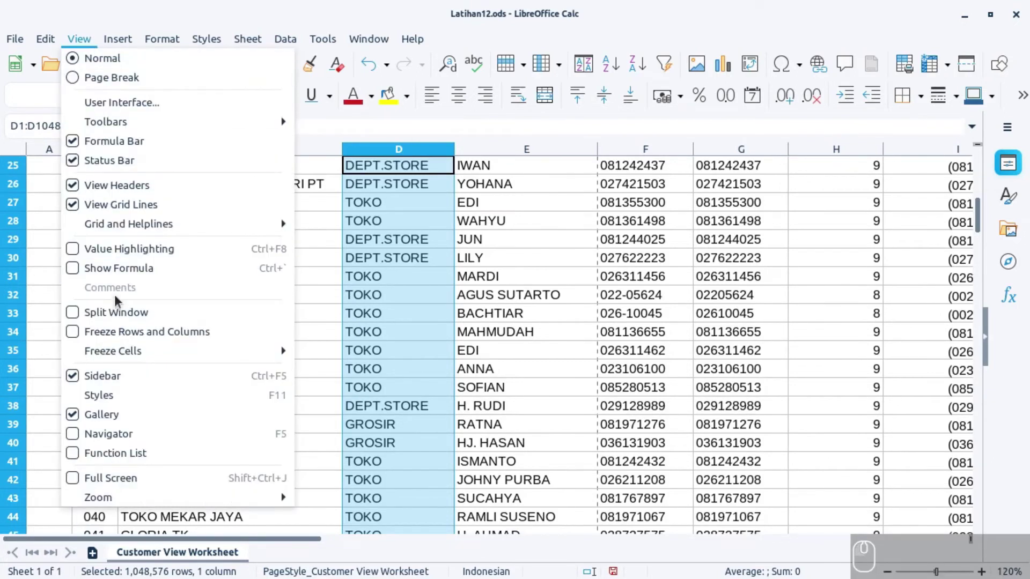
{"action": "left_click", "coordinate": [119, 309]}
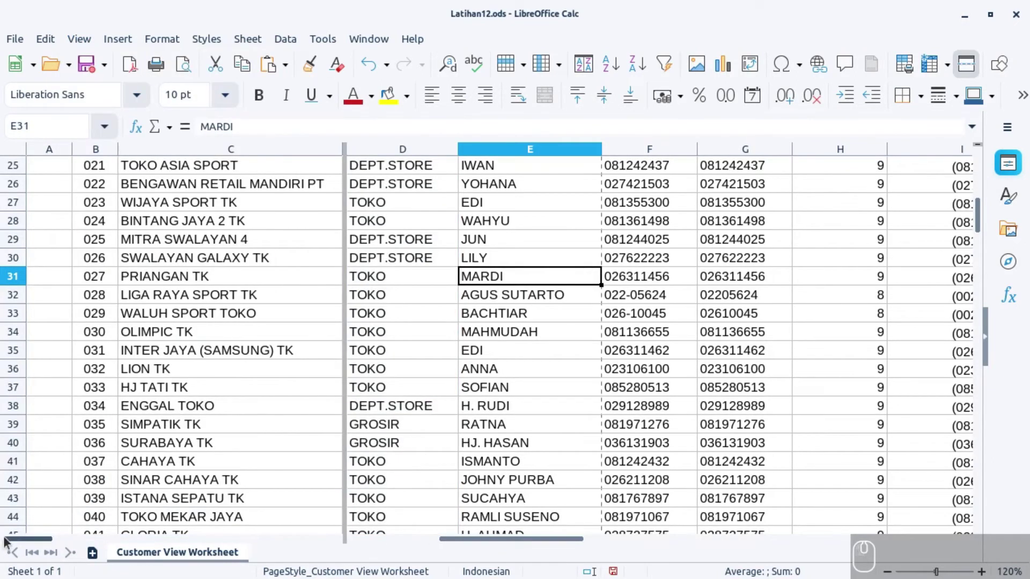
{"action": "left_click_drag", "start_coordinate": [19, 543], "coordinate": [86, 541]}
{"action": "left_click_drag", "start_coordinate": [525, 547], "coordinate": [520, 480]}
{"action": "scroll", "scroll_direction": "down", "scroll_amount": 3}
{"action": "scroll", "scroll_direction": "up", "scroll_amount": 3}
{"action": "scroll", "scroll_direction": "up", "scroll_amount": 3}
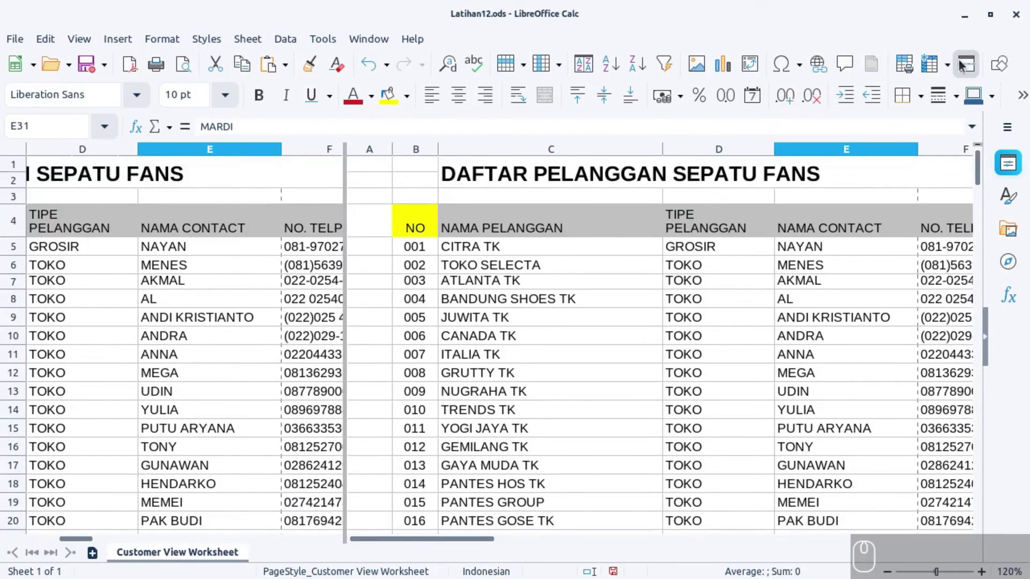
{"action": "left_click_drag", "start_coordinate": [967, 65], "coordinate": [319, 551]}
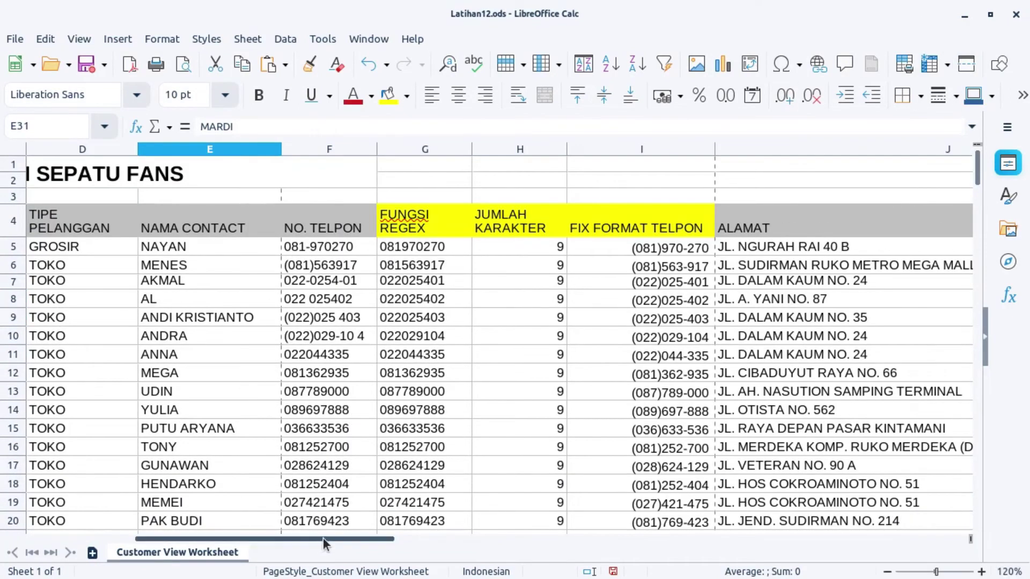
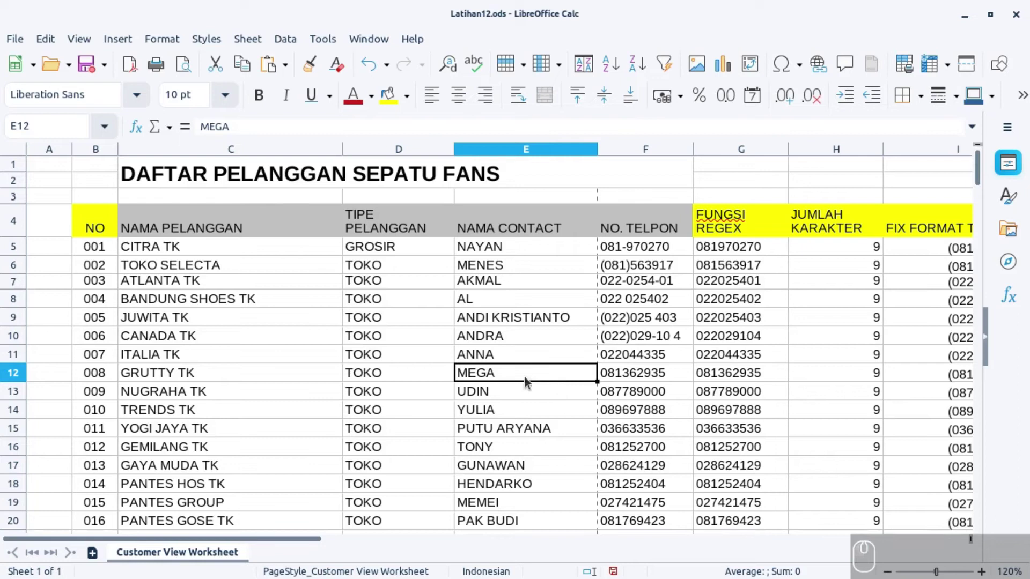
Step: Split the window into four panes at cell F12 and scroll the lower rows down to row 24 independently
{"action": "left_click", "coordinate": [620, 375]}
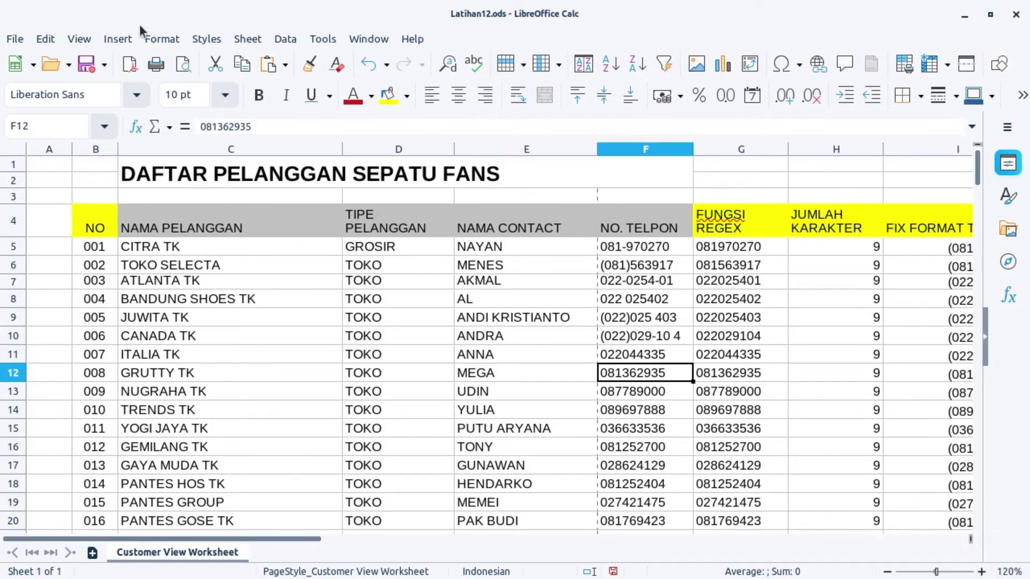
{"action": "left_click", "coordinate": [86, 41]}
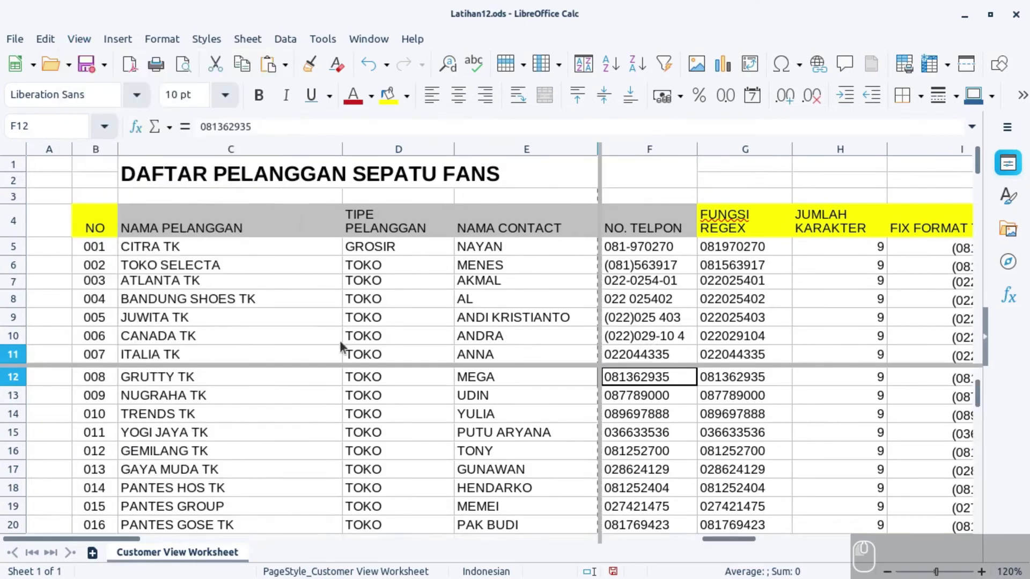
{"action": "left_click", "coordinate": [490, 283]}
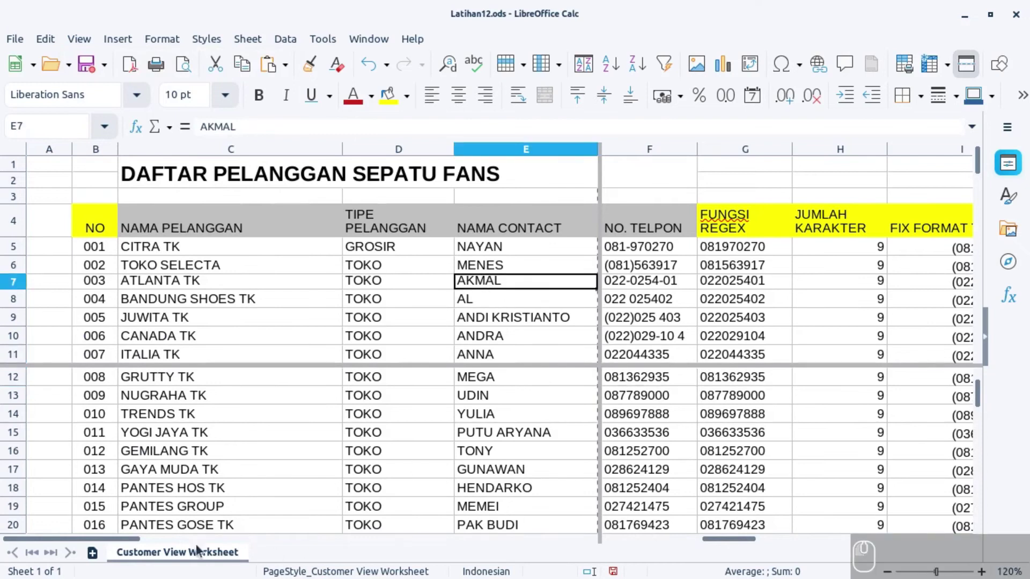
{"action": "left_click_drag", "start_coordinate": [112, 542], "coordinate": [205, 547]}
{"action": "left_click_drag", "start_coordinate": [203, 547], "coordinate": [192, 529]}
{"action": "scroll", "scroll_direction": "down", "scroll_amount": 3}
{"action": "scroll", "scroll_direction": "down", "scroll_amount": 3}
{"action": "scroll", "scroll_direction": "up", "scroll_amount": 3}
{"action": "scroll", "scroll_direction": "down", "scroll_amount": 3}
{"action": "scroll", "scroll_direction": "up", "scroll_amount": 3}
{"action": "scroll", "scroll_direction": "down", "scroll_amount": 3}
{"action": "scroll", "scroll_direction": "up", "scroll_amount": 3}
{"action": "scroll", "scroll_direction": "down", "scroll_amount": 3}
{"action": "scroll", "scroll_direction": "up", "scroll_amount": 3}
{"action": "scroll", "scroll_direction": "up", "scroll_amount": 3}
{"action": "left_click_drag", "start_coordinate": [100, 543], "coordinate": [112, 509]}
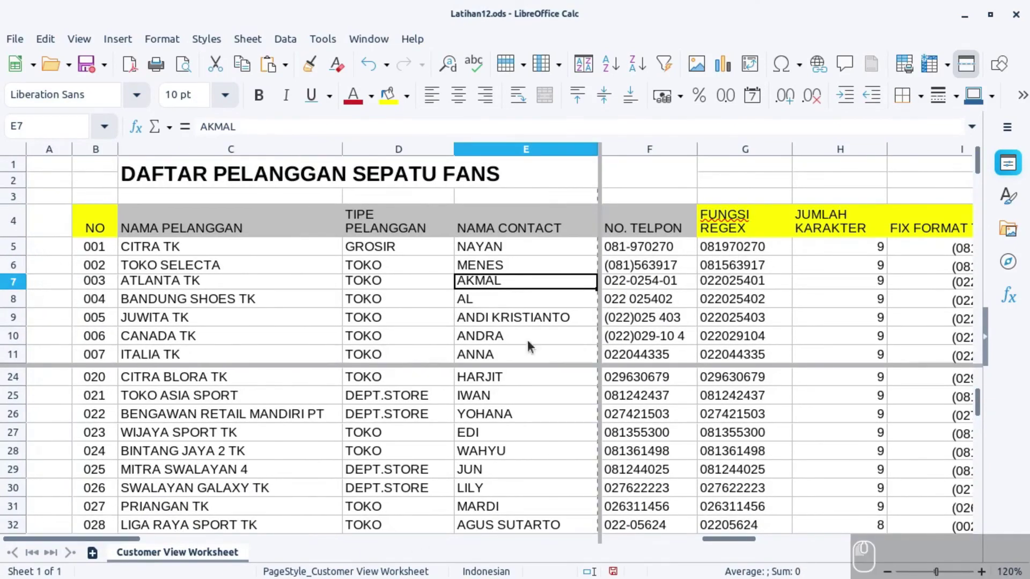